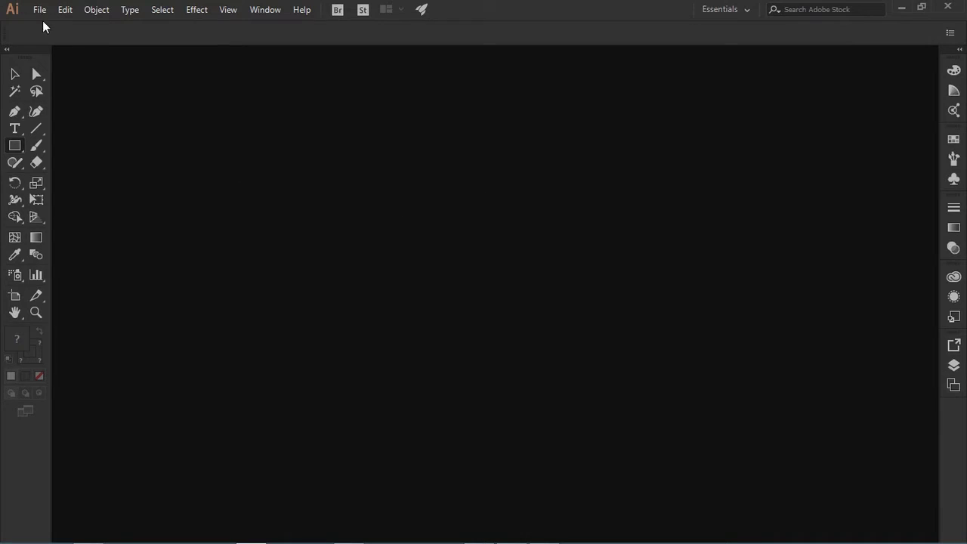
Start a new document from the File menu, keeping the Letter preset
{"action": "left_click", "coordinate": [42, 17]}
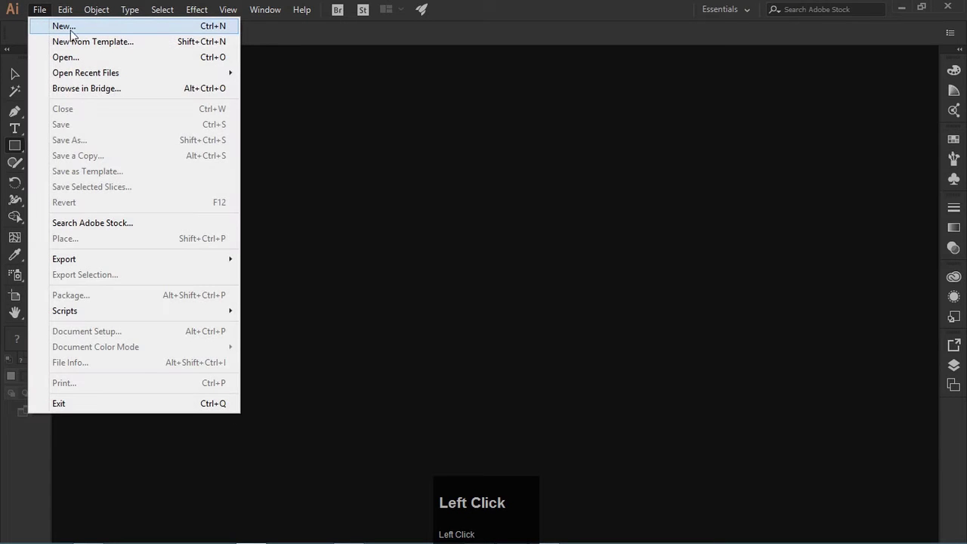
{"action": "left_click", "coordinate": [146, 31]}
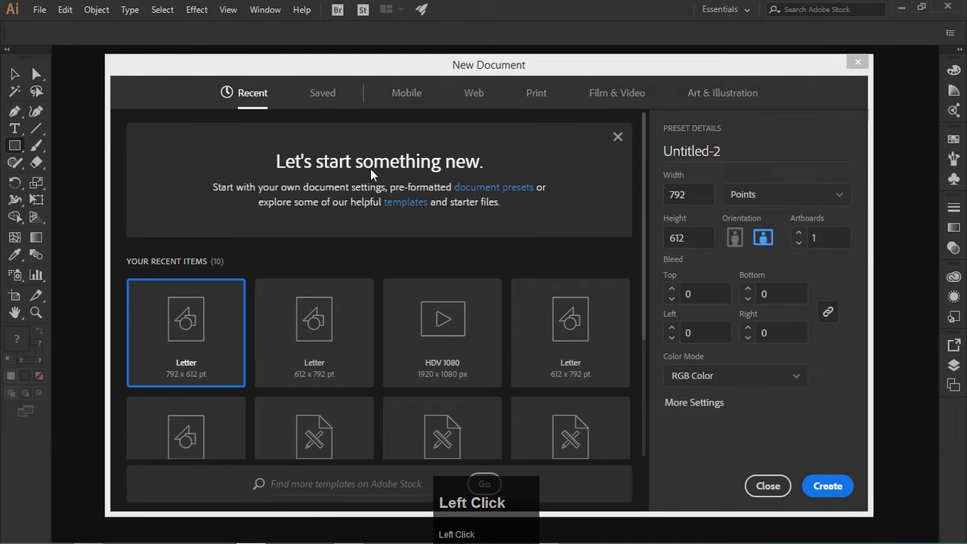
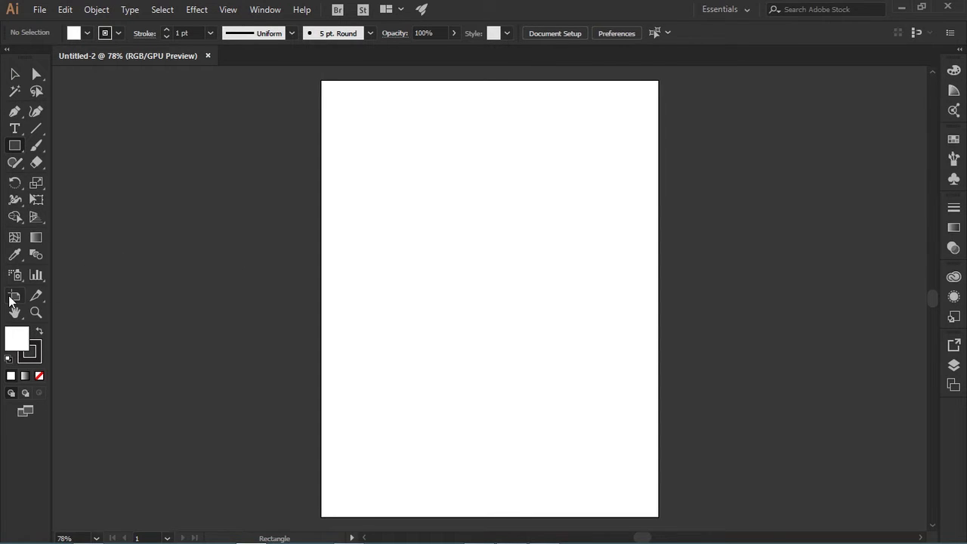
With the Artboard tool, try the A3 preset, then return the artboard to Letter at 612 × 792 pt
{"action": "left_click", "coordinate": [10, 303]}
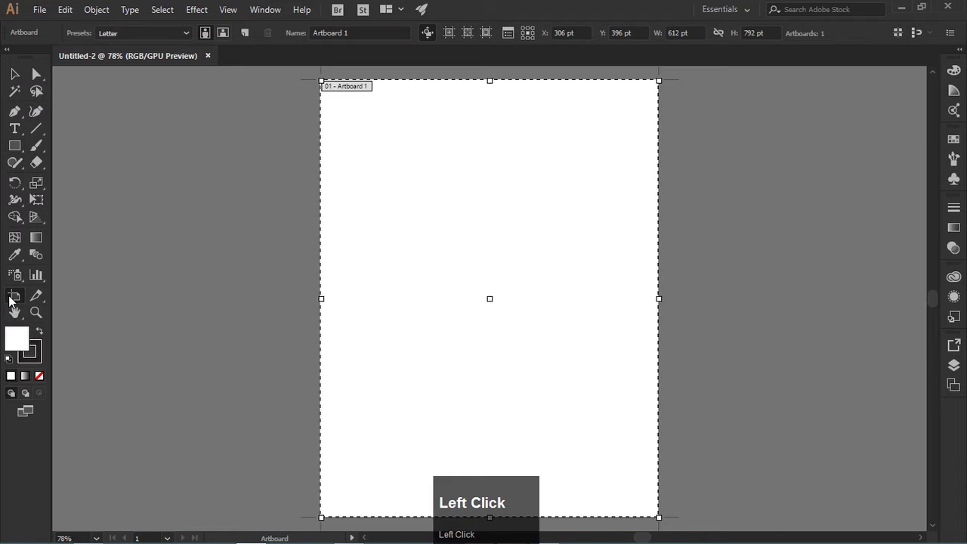
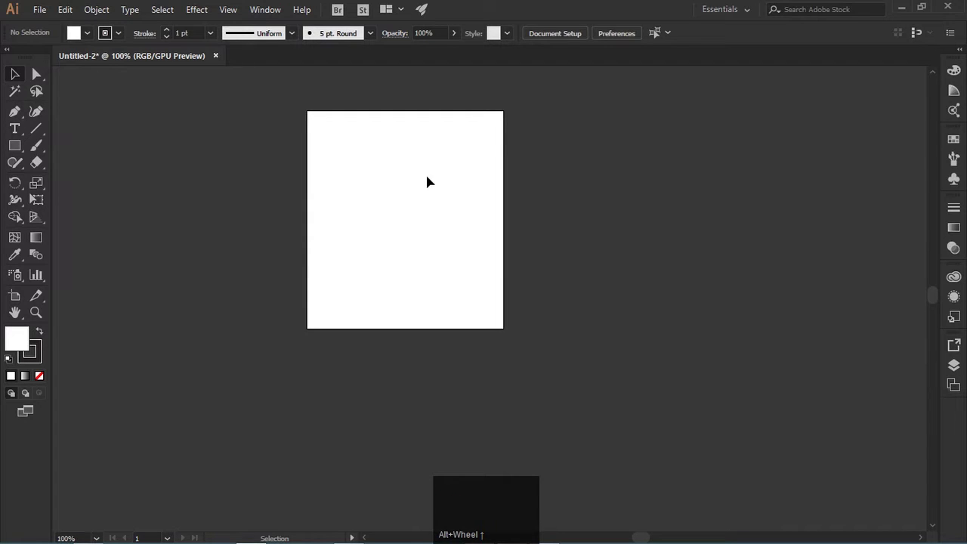
{"action": "scroll", "scroll_direction": "up", "scroll_amount": 3}
{"action": "left_click", "coordinate": [187, 37]}
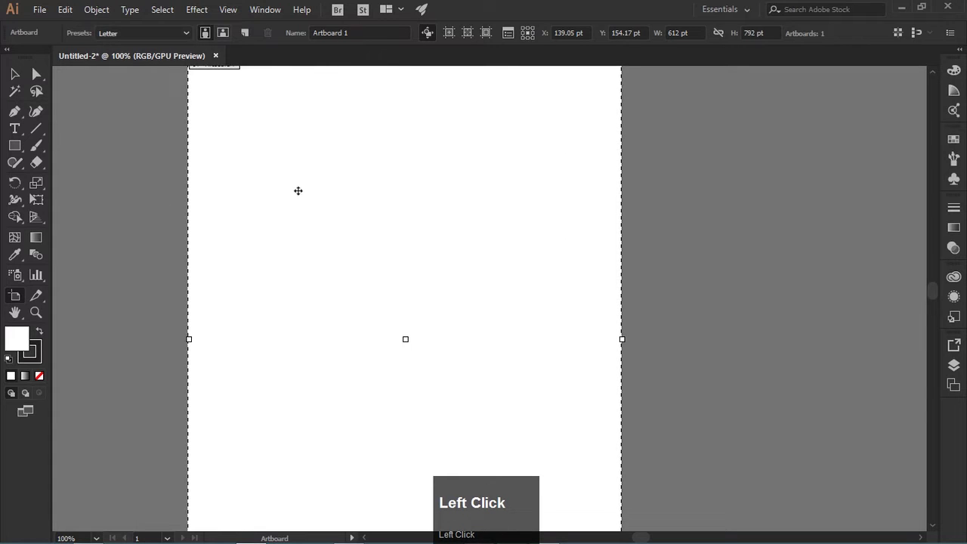
{"action": "scroll", "scroll_direction": "down", "scroll_amount": 3}
{"action": "left_click", "coordinate": [189, 39]}
{"action": "left_click", "coordinate": [149, 77]}
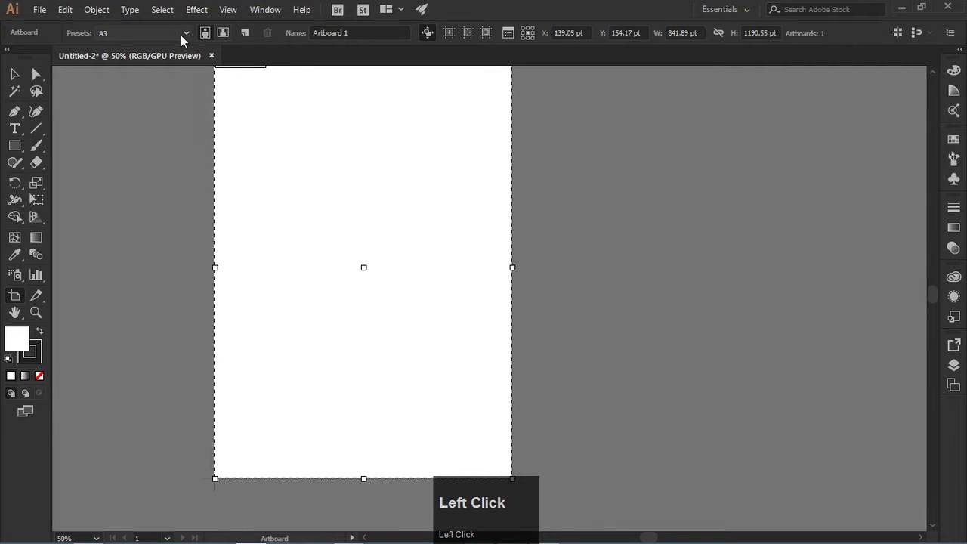
{"action": "scroll", "scroll_direction": "up", "scroll_amount": 3}
{"action": "left_click", "coordinate": [132, 109]}
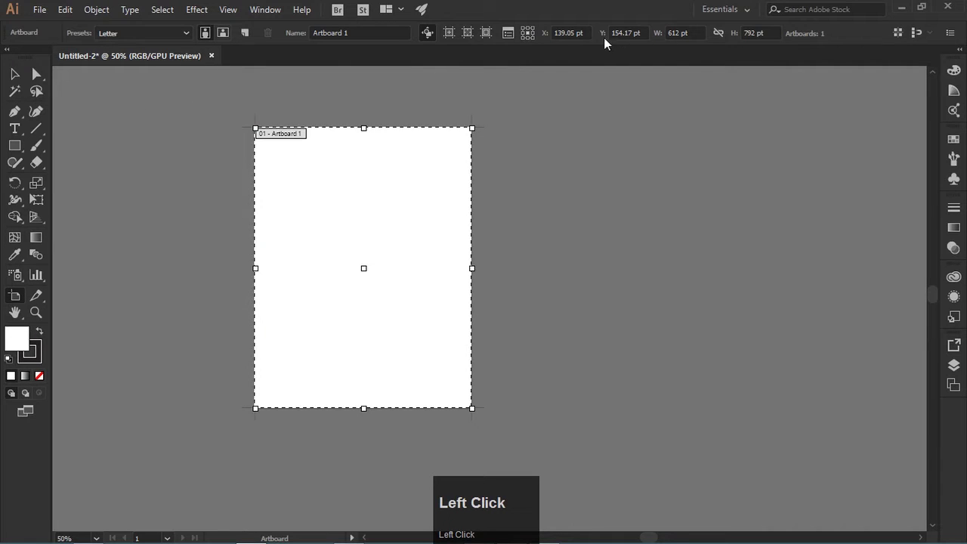
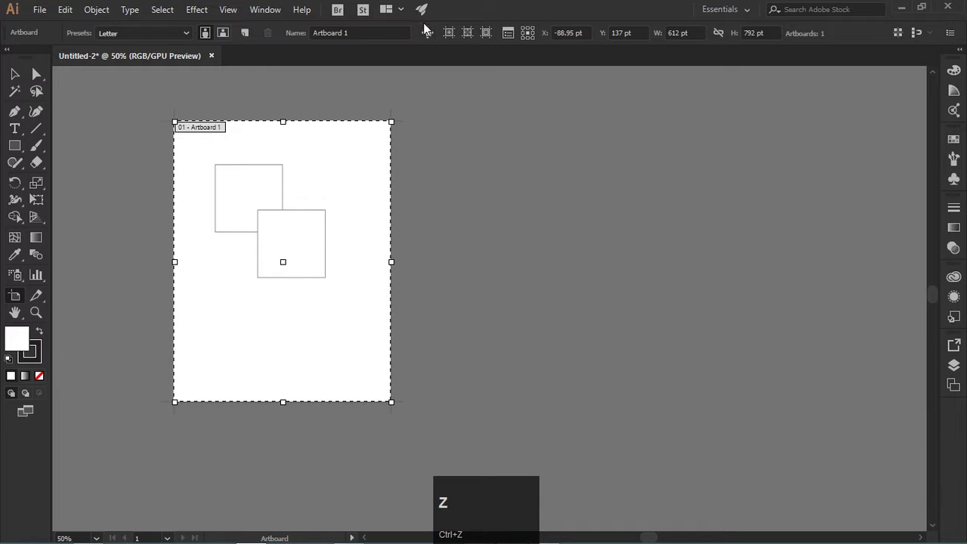
Add a new artboard beside the first from the Artboard control bar
{"action": "left_click", "coordinate": [429, 38]}
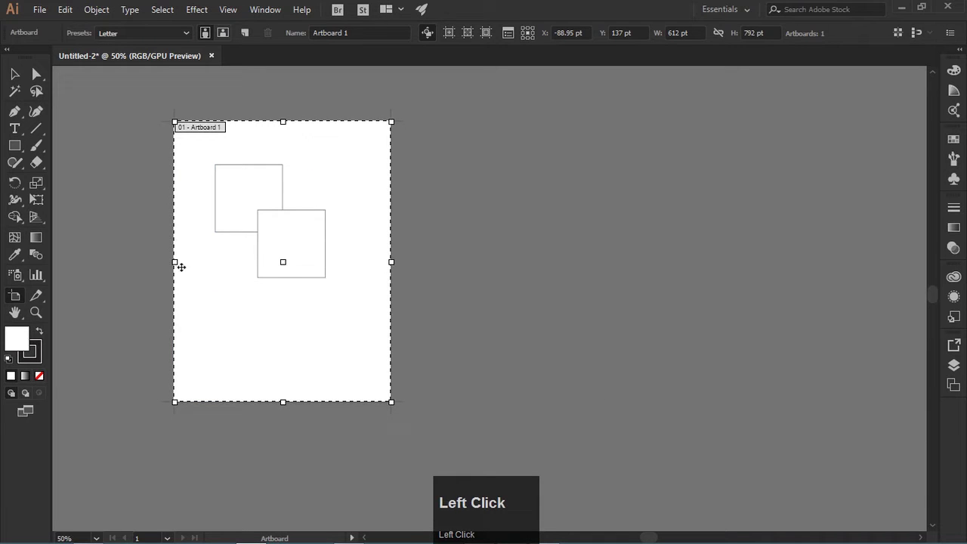
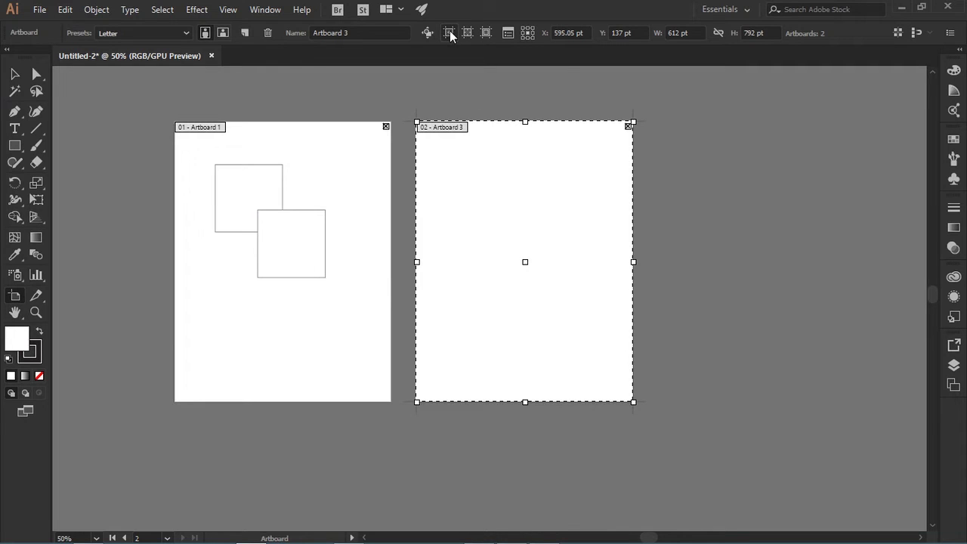
Turn on Show Center Mark for the second artboard from the Control bar
{"action": "left_click", "coordinate": [426, 39]}
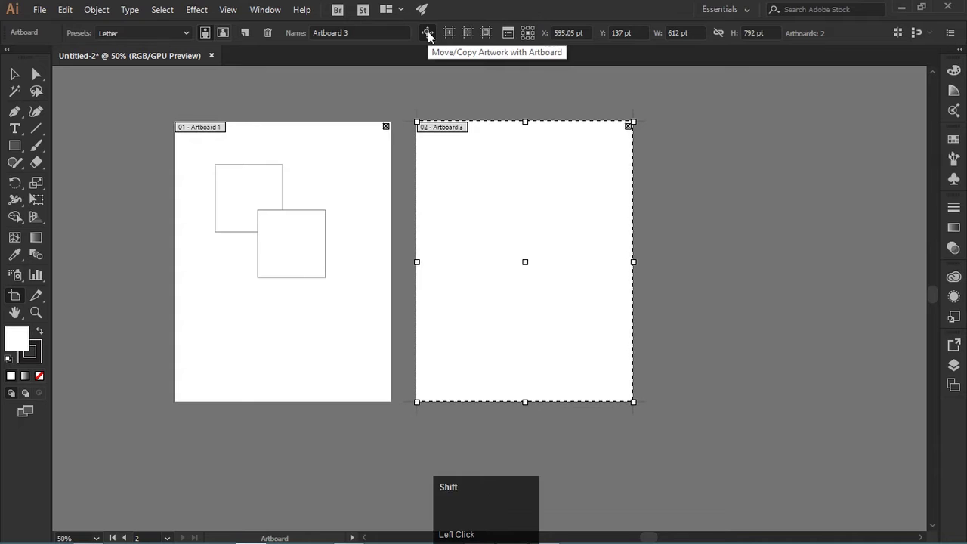
{"action": "left_click", "coordinate": [430, 39]}
{"action": "scroll", "scroll_direction": "up", "scroll_amount": 3}
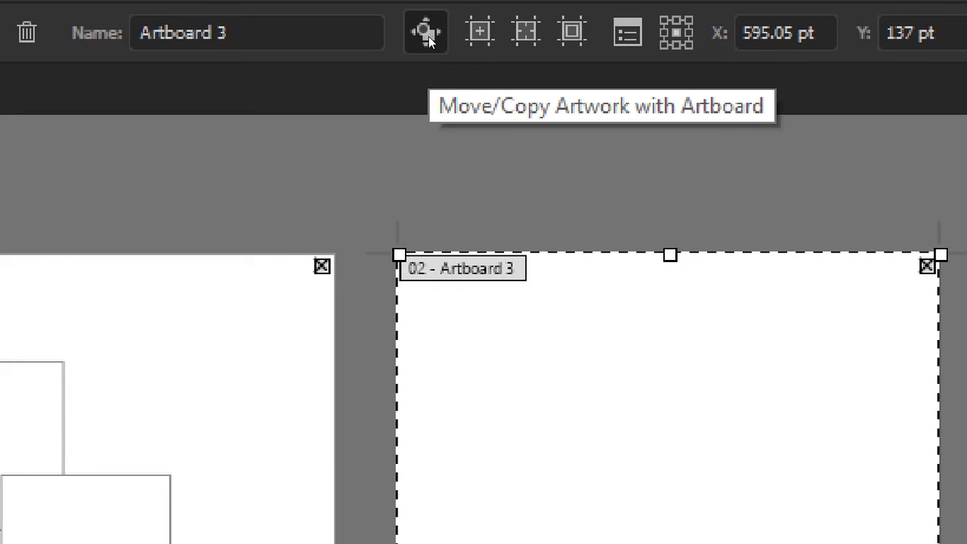
{"action": "scroll", "scroll_direction": "down", "scroll_amount": 3}
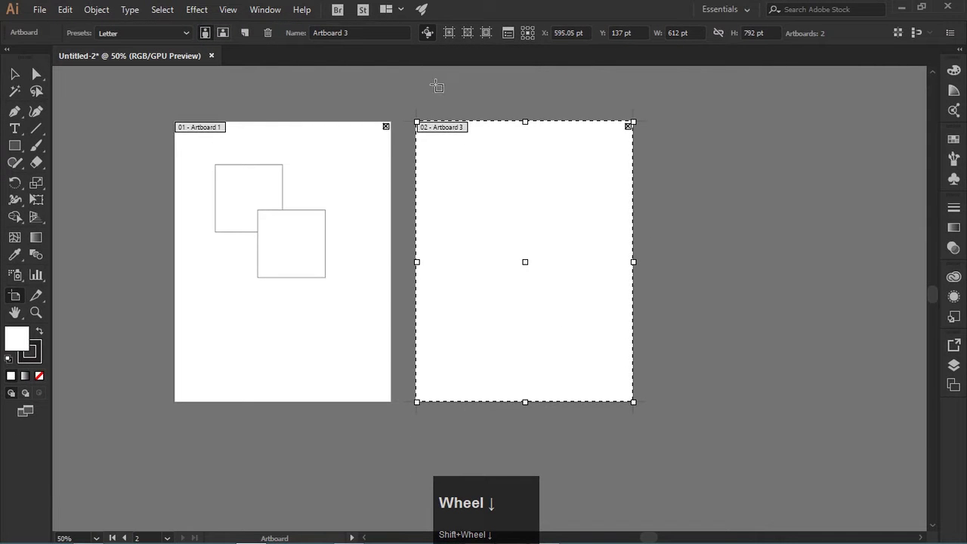
{"action": "left_click", "coordinate": [433, 36]}
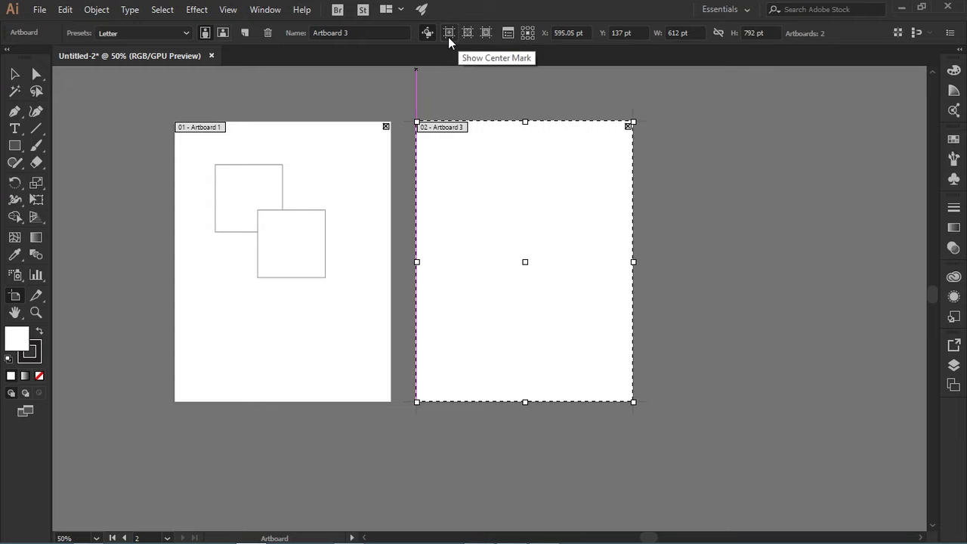
{"action": "left_click", "coordinate": [452, 44]}
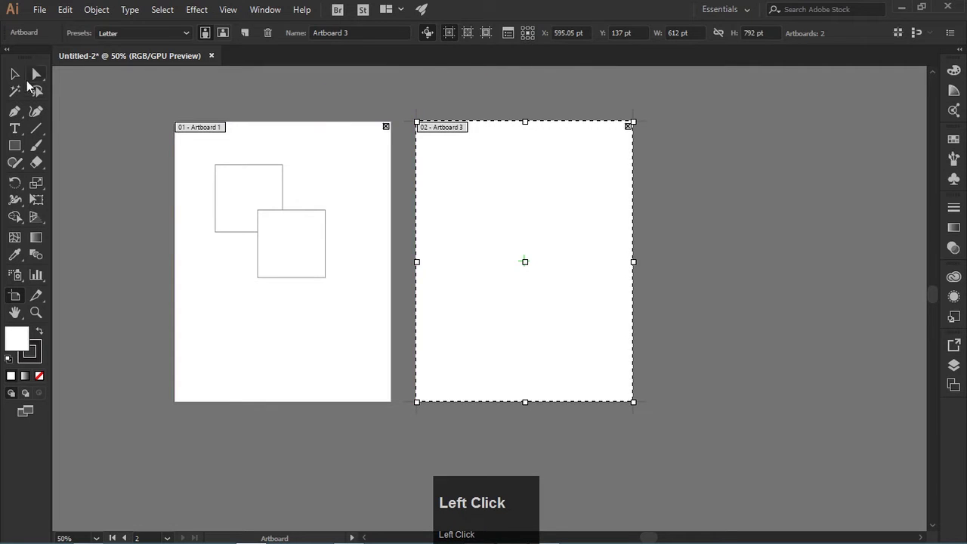
{"action": "scroll", "scroll_direction": "up", "scroll_amount": 3}
{"action": "scroll", "scroll_direction": "down", "scroll_amount": 3}
{"action": "scroll", "scroll_direction": "up", "scroll_amount": 3}
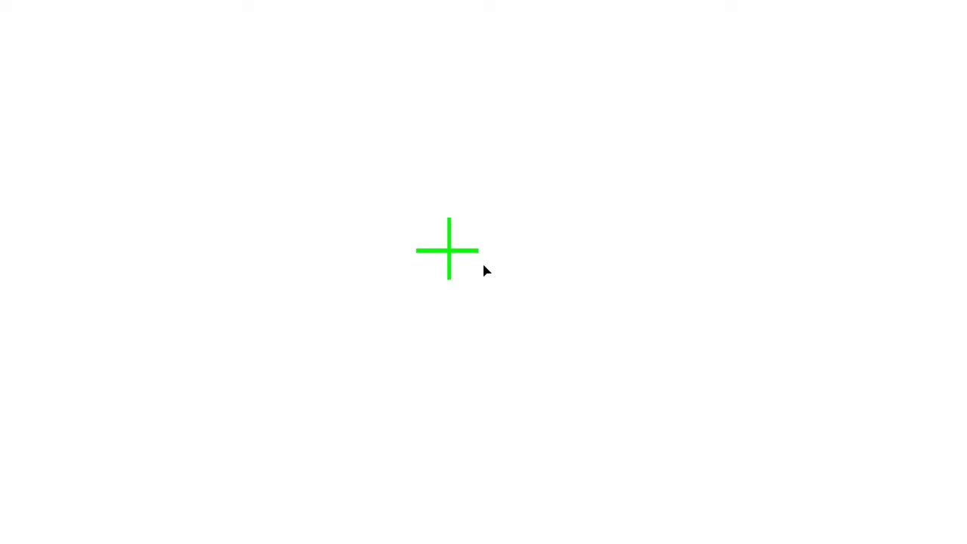
{"action": "scroll", "scroll_direction": "down", "scroll_amount": 3}
{"action": "scroll", "scroll_direction": "down", "scroll_amount": 3}
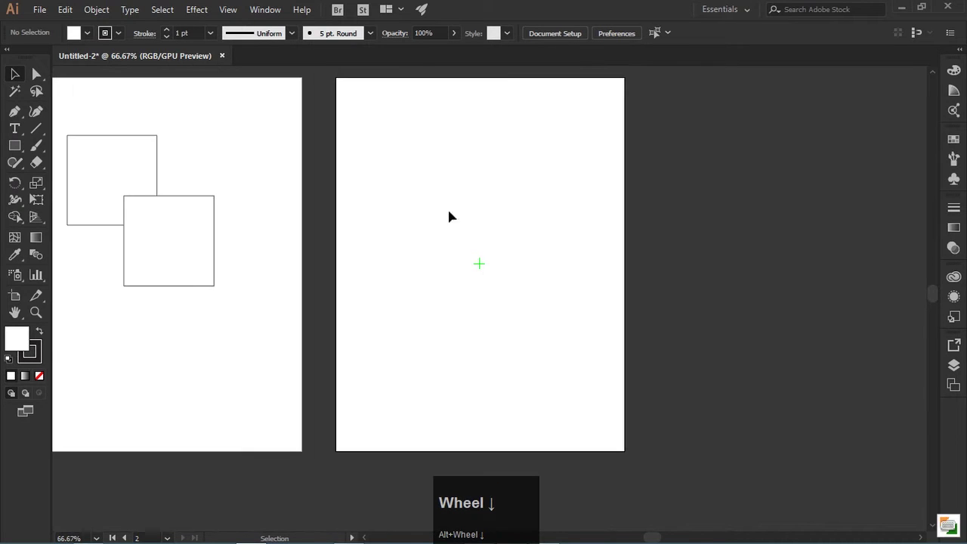
Switch to the Artboard tool to edit the second artboard
{"action": "left_click", "coordinate": [17, 300]}
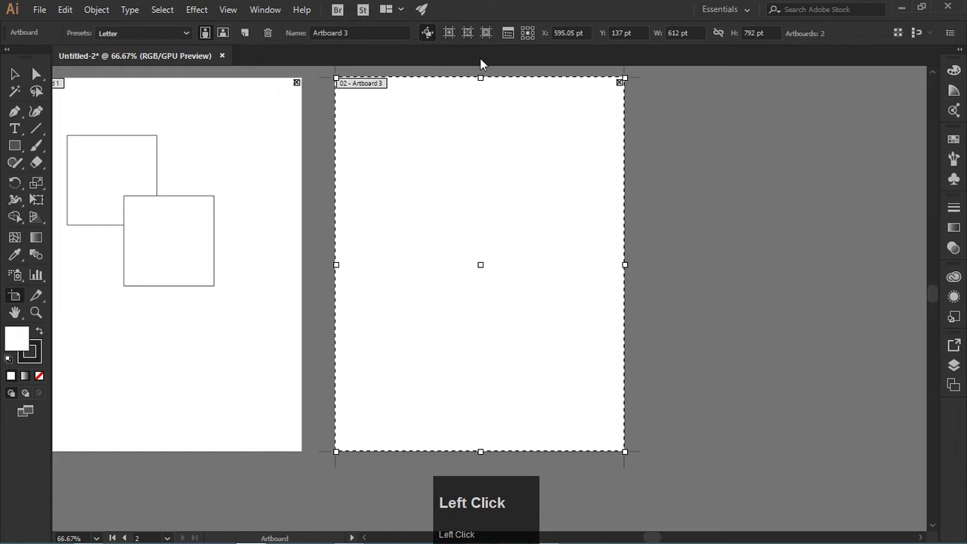
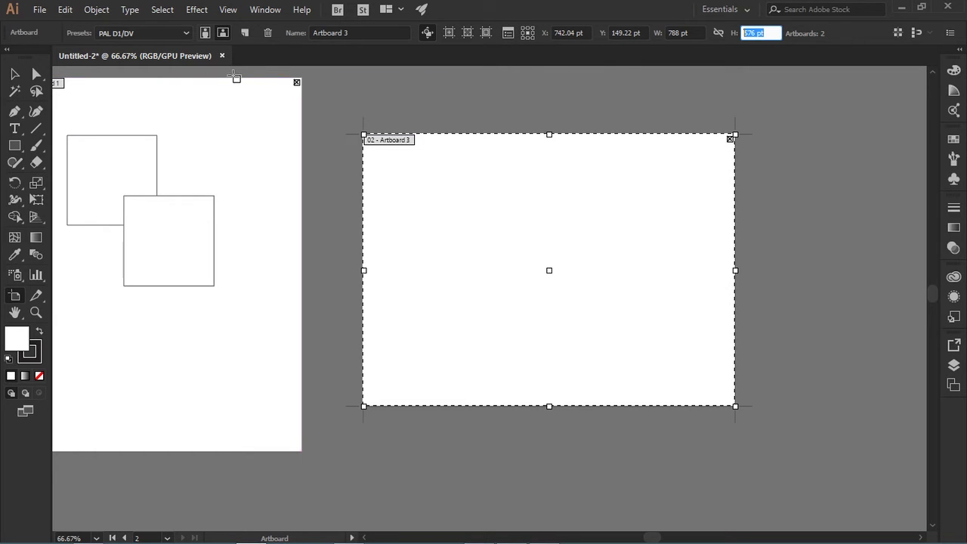
Set Artboard 3 to the Letter preset in landscape orientation, 792 × 612 pt
{"action": "left_click", "coordinate": [457, 38]}
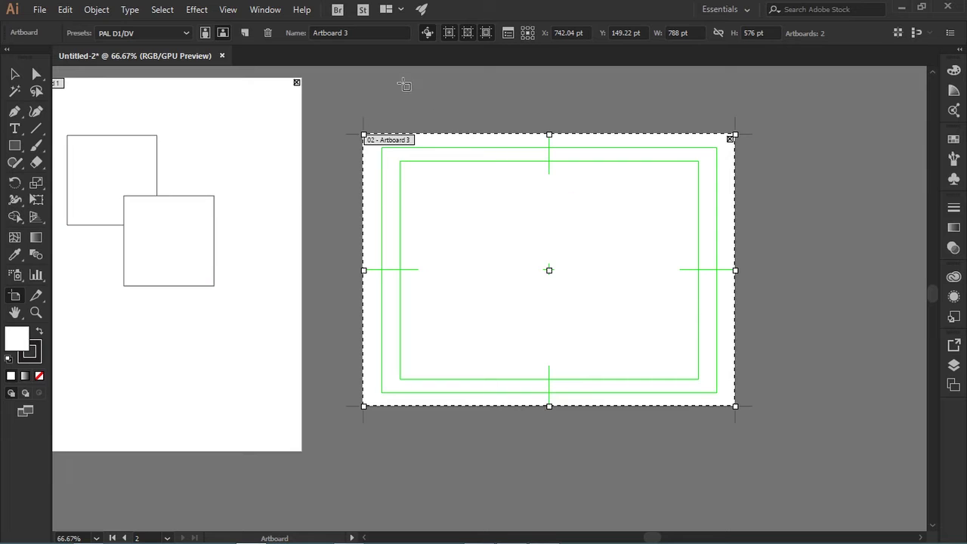
{"action": "left_click_drag", "start_coordinate": [450, 39], "coordinate": [136, 91]}
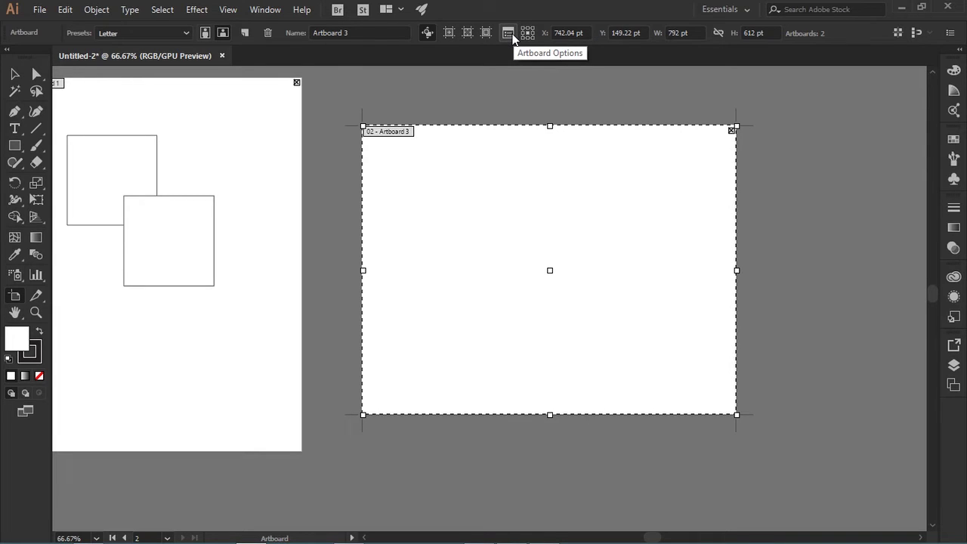
{"action": "left_click", "coordinate": [514, 41]}
{"action": "key", "text": "Escape"}
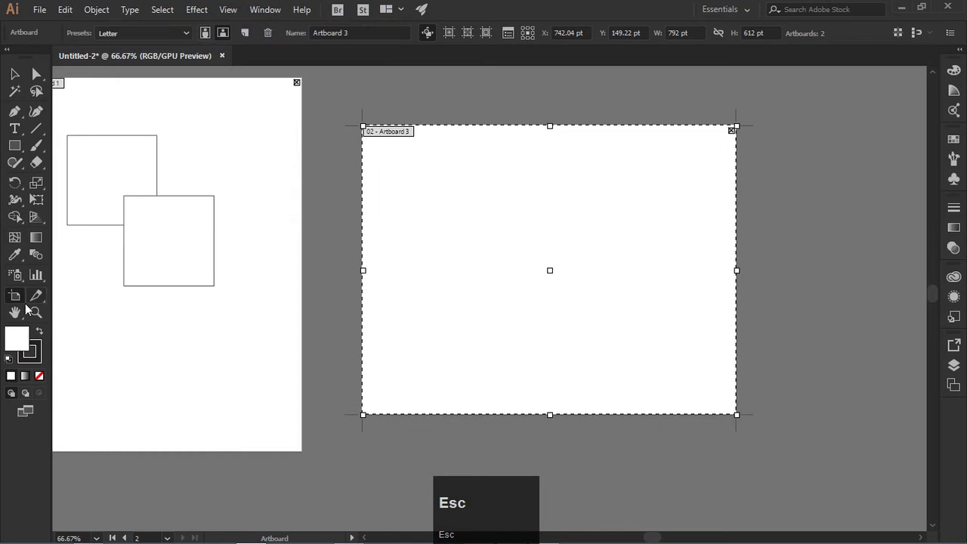
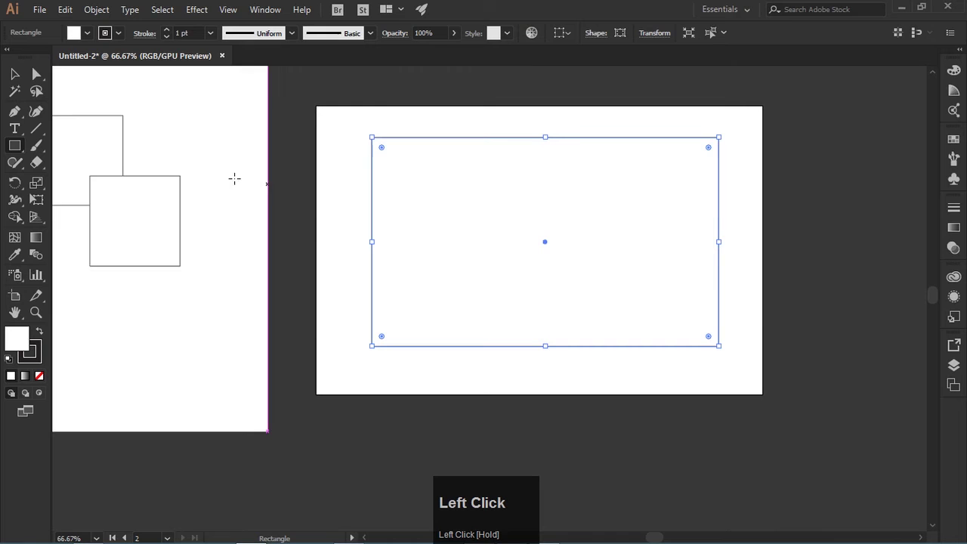
Return to the Selection tool after drawing the rectangle
{"action": "left_click", "coordinate": [21, 78]}
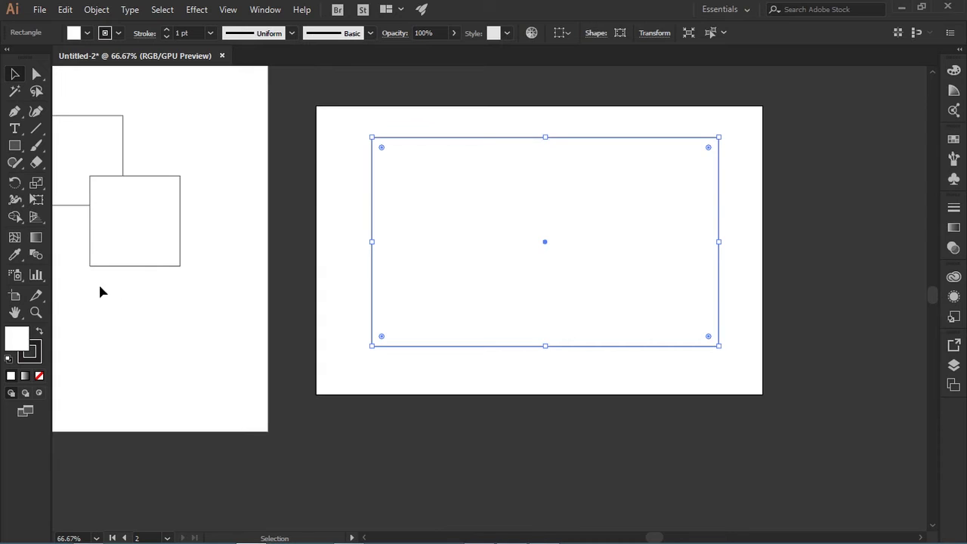
{"action": "left_click", "coordinate": [15, 306]}
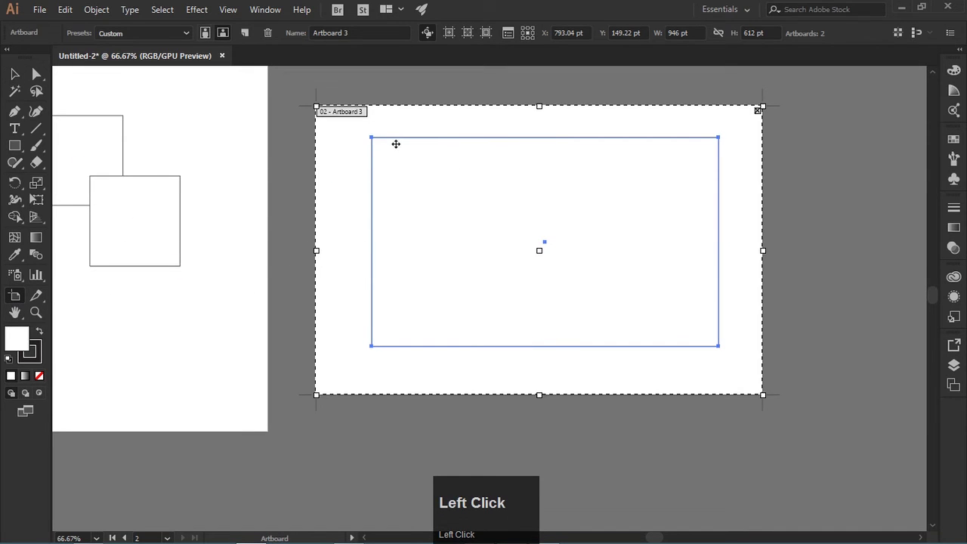
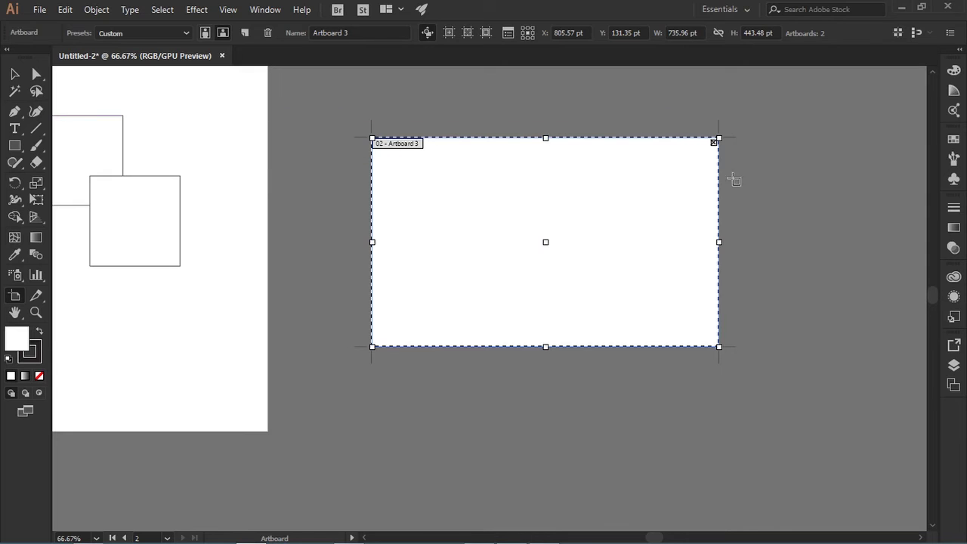
{"action": "left_click", "coordinate": [512, 237]}
{"action": "key", "text": "ctrl+z"}
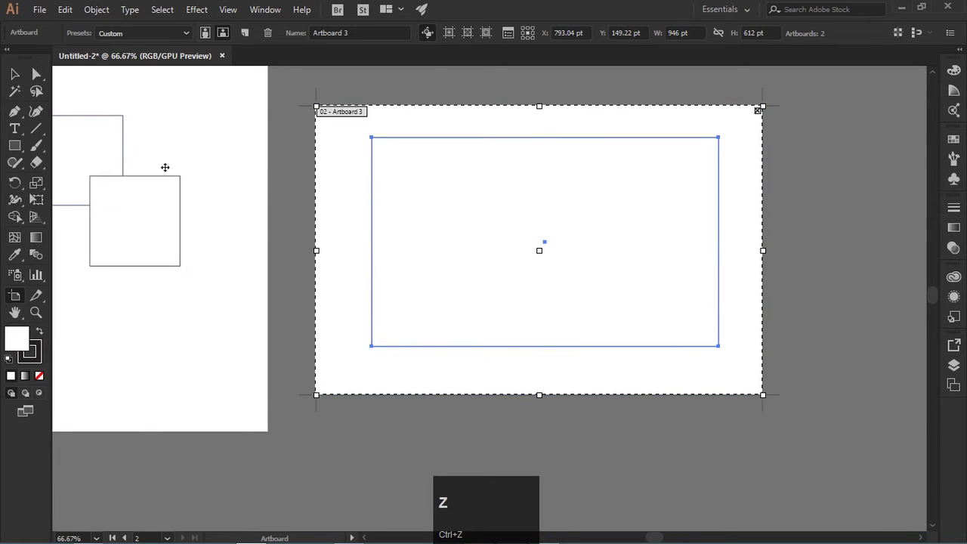
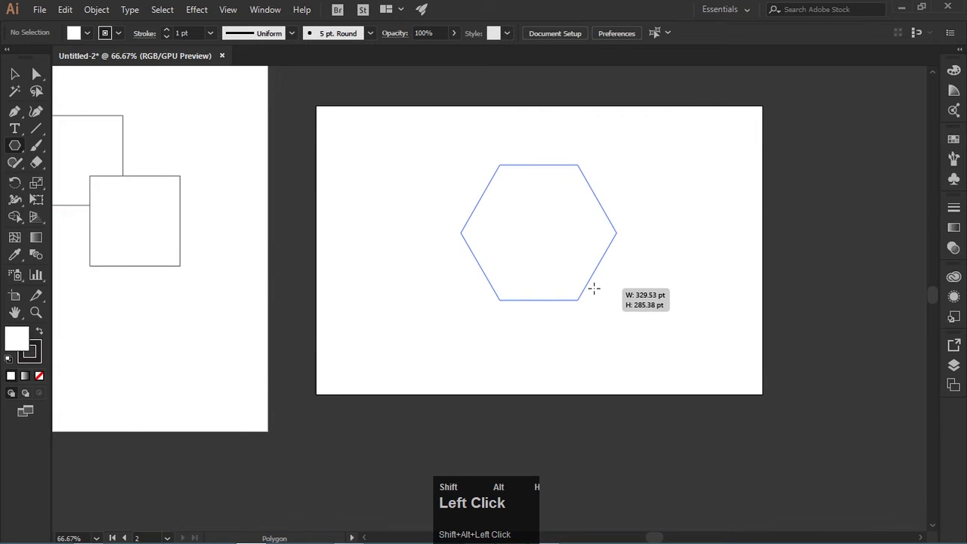
Add sides to the polygon, then draw a large rectangle across the artboard
{"action": "key", "text": "Up"}
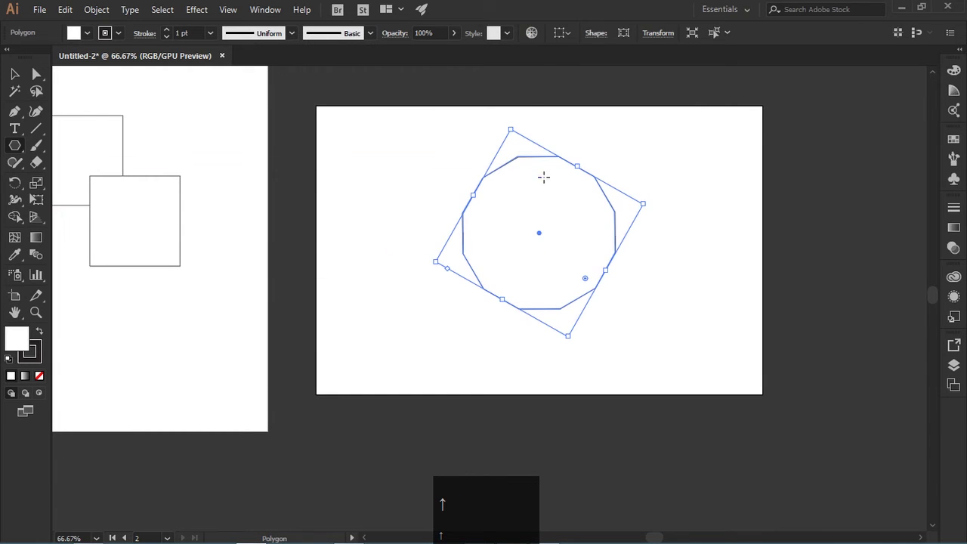
{"action": "left_click_drag", "start_coordinate": [8, 83], "coordinate": [25, 79]}
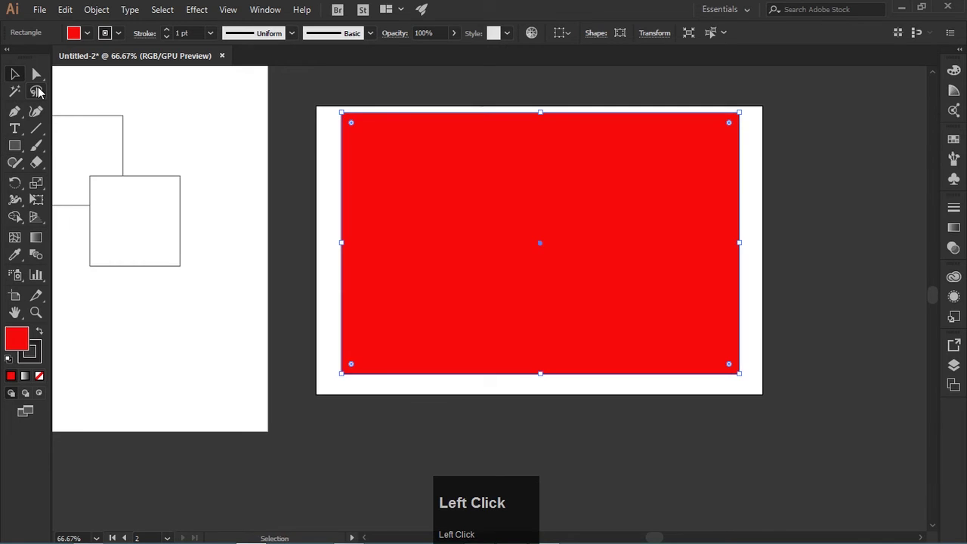
Place the flower on the artboard and pick a dark purple fill for the rectangle in the Color Picker
{"action": "key", "text": "ctrl+shift+["}
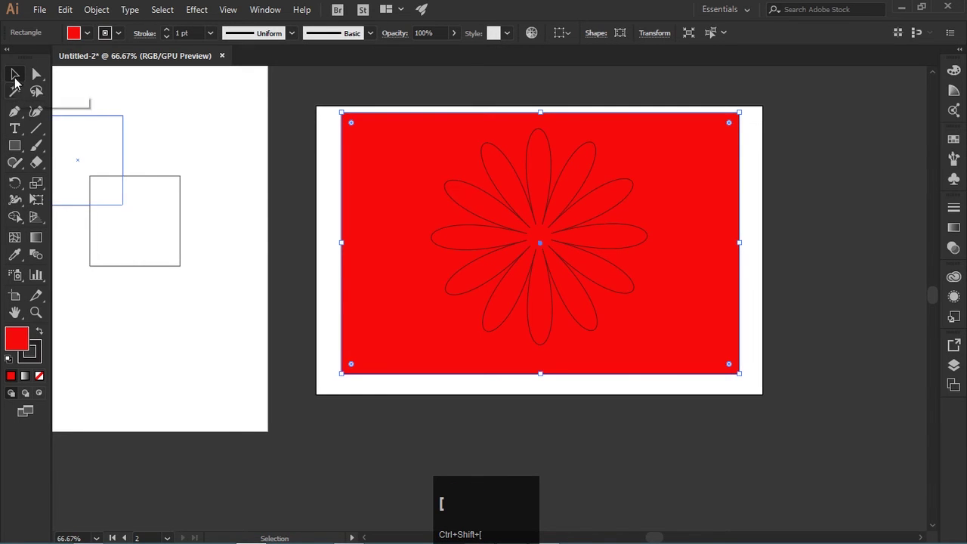
{"action": "left_click", "coordinate": [19, 75]}
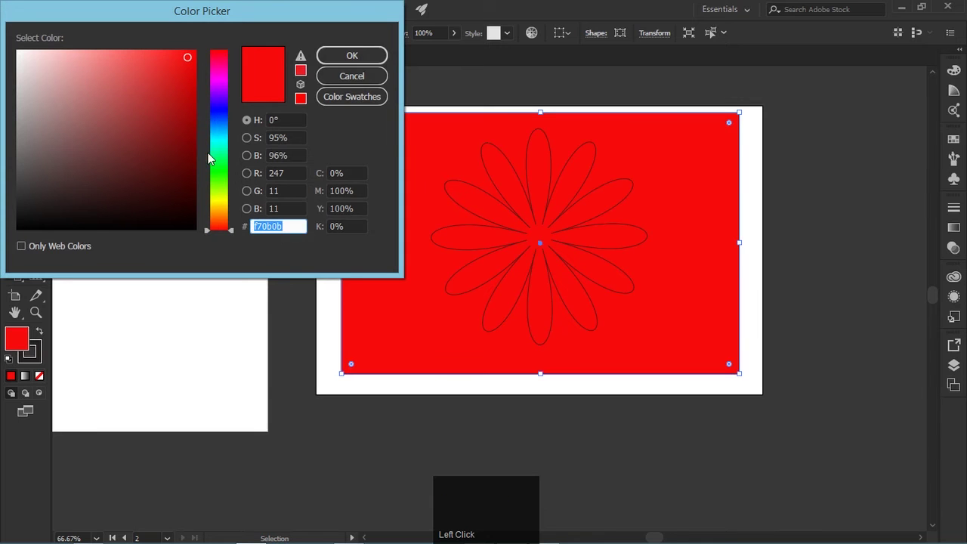
{"action": "left_click_drag", "start_coordinate": [223, 123], "coordinate": [35, 362]}
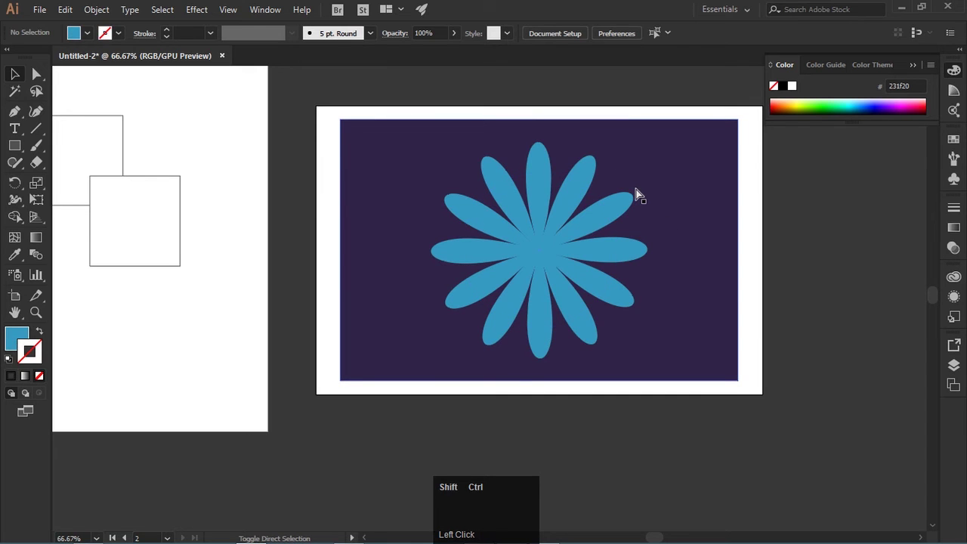
{"action": "key", "text": "ctrl+shift+alt+s"}
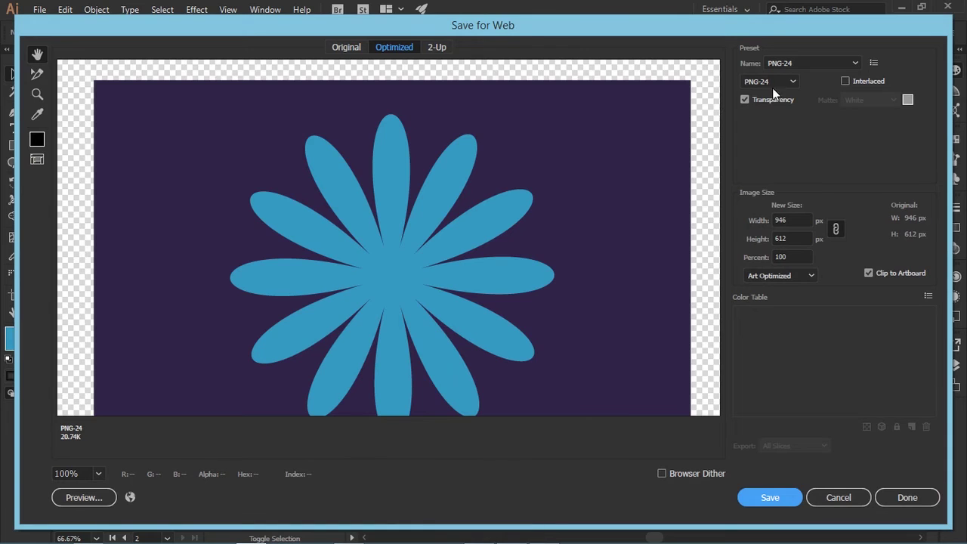
{"action": "left_click", "coordinate": [785, 84]}
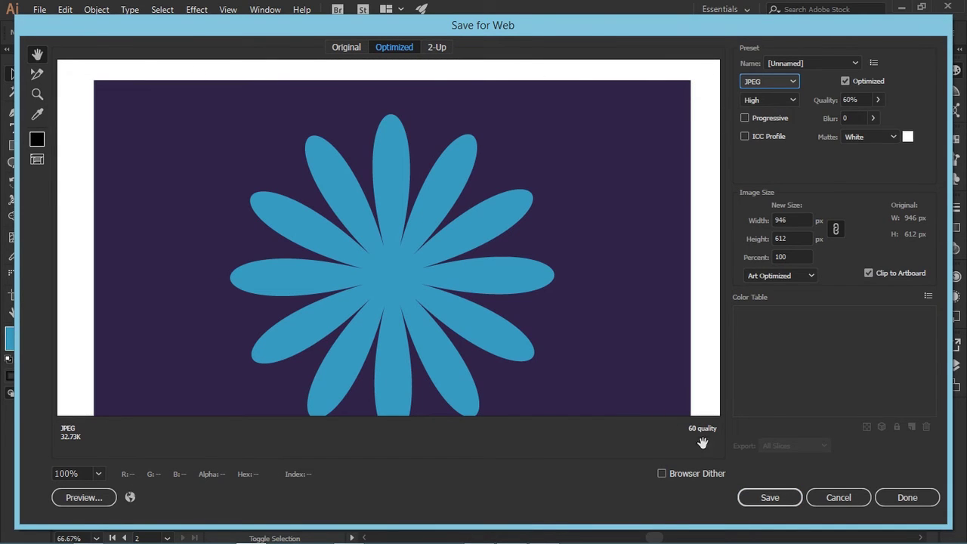
{"action": "left_click", "coordinate": [833, 504]}
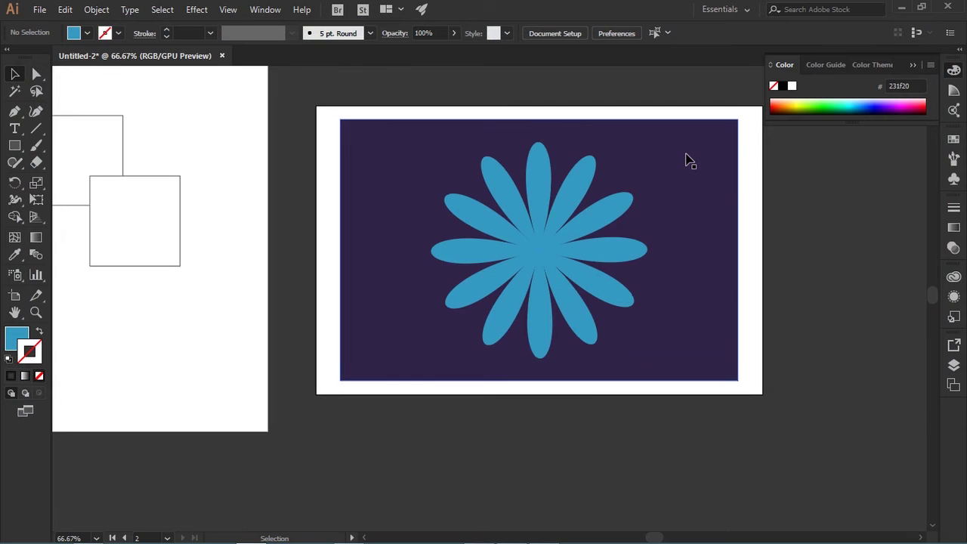
In Save for Web, try JPEG then return to PNG-24, and cancel without saving
{"action": "left_click", "coordinate": [19, 304]}
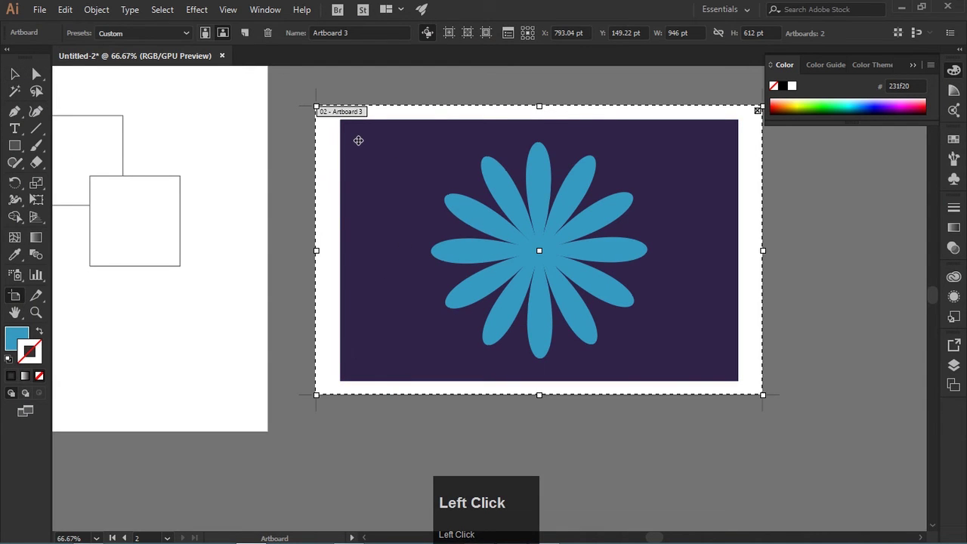
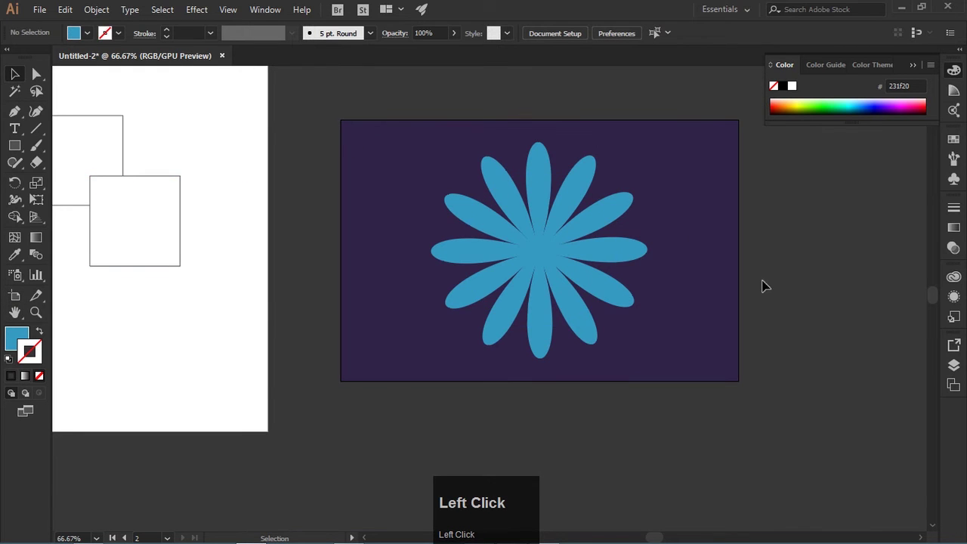
{"action": "key", "text": "ctrl+shift+alt+s"}
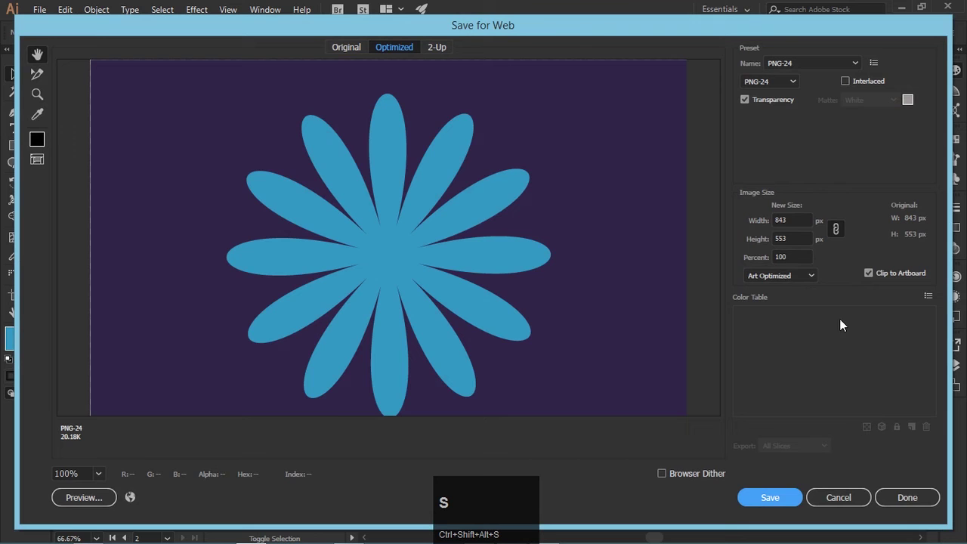
{"action": "left_click", "coordinate": [773, 92]}
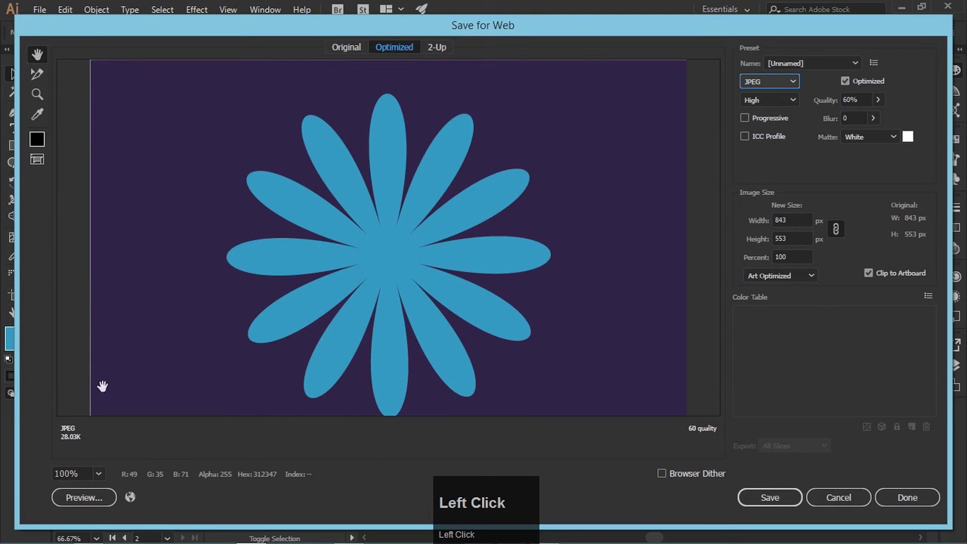
{"action": "key", "text": "ctrl+shift+alt+s"}
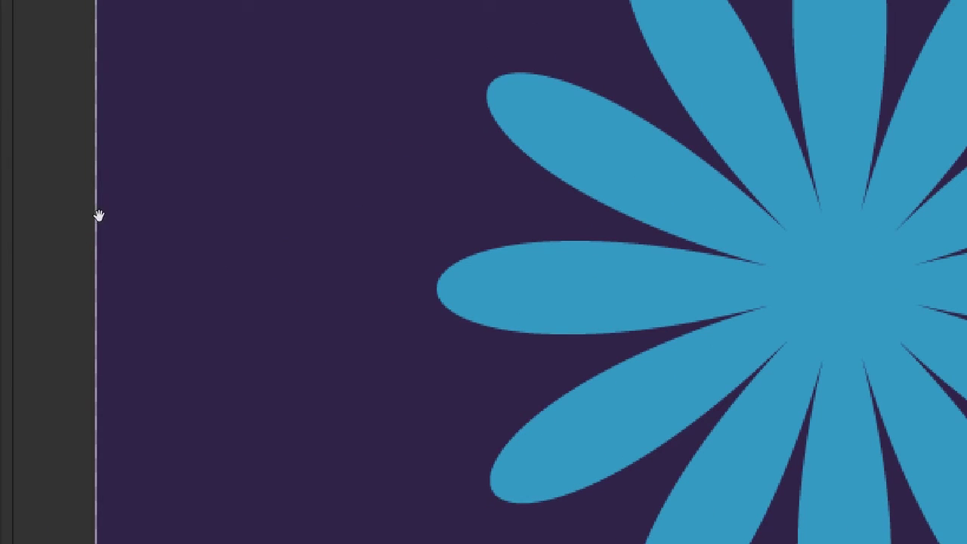
{"action": "scroll", "scroll_direction": "down", "scroll_amount": 3}
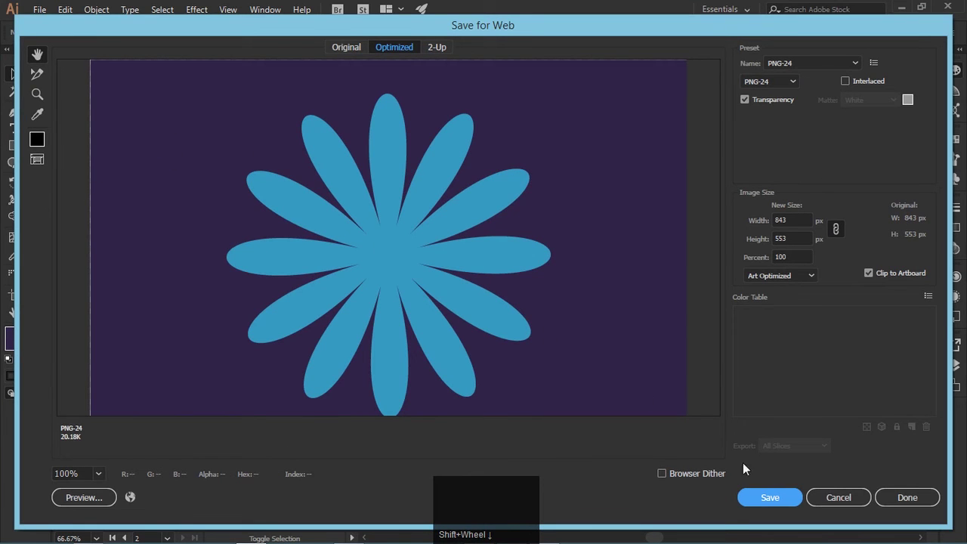
{"action": "left_click", "coordinate": [836, 506]}
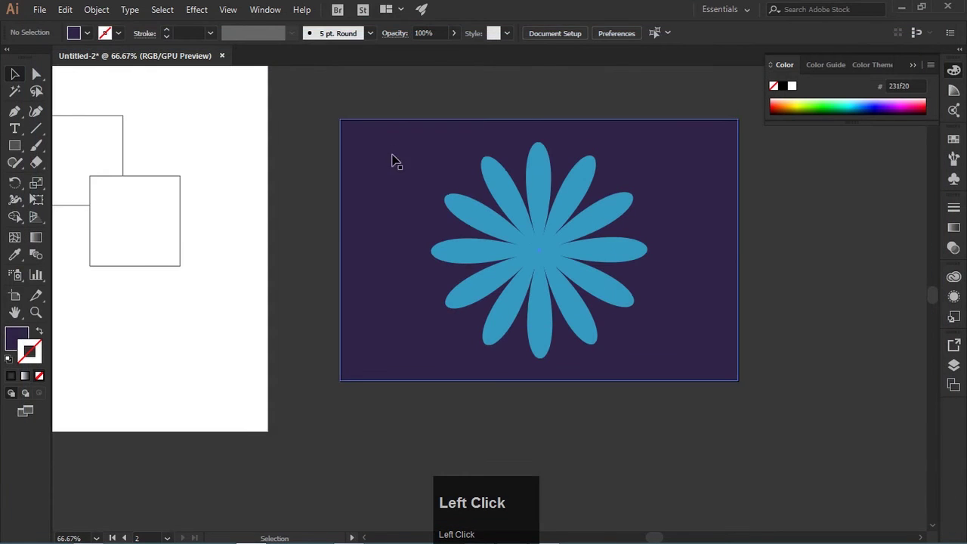
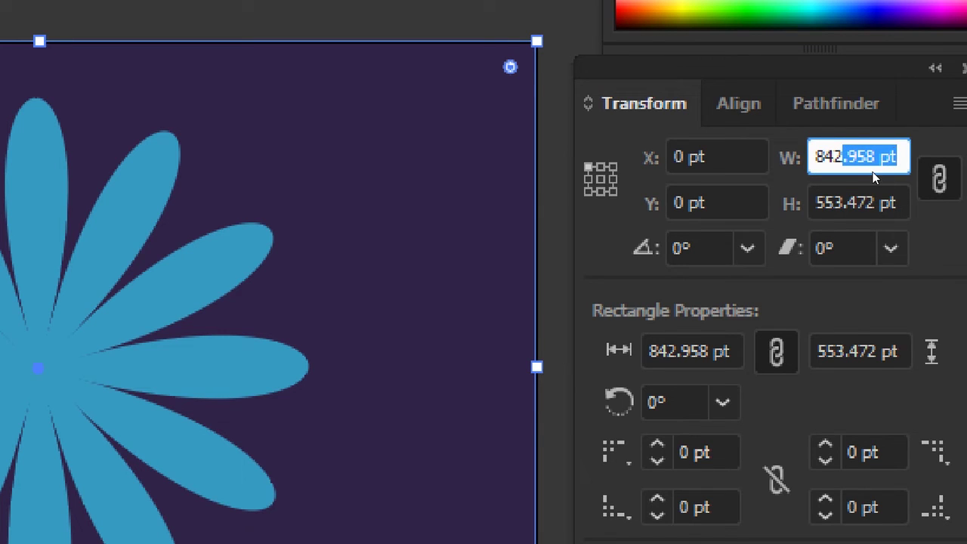
Trim the rectangle's W field to a whole 842 pt with proportions linked
{"action": "scroll", "scroll_direction": "down", "scroll_amount": 3}
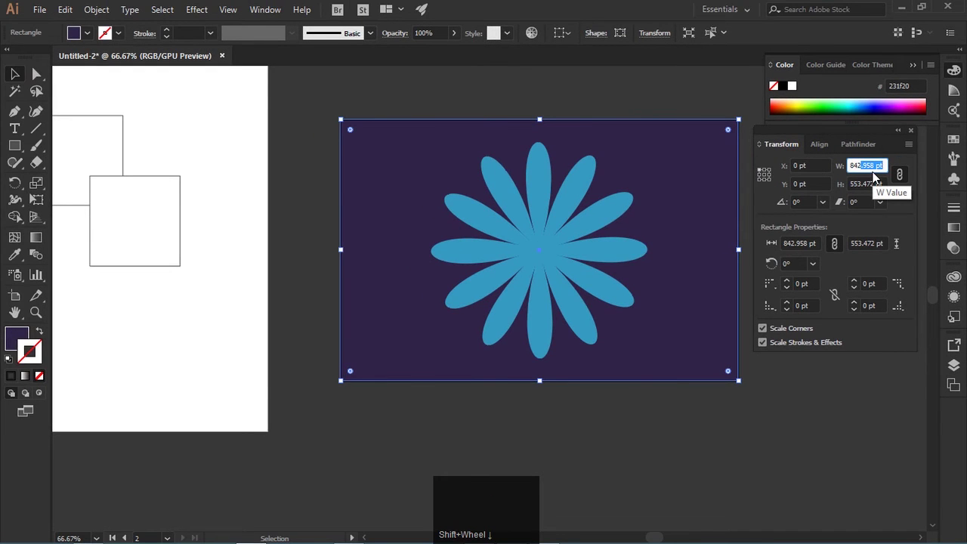
{"action": "key", "text": "Delete"}
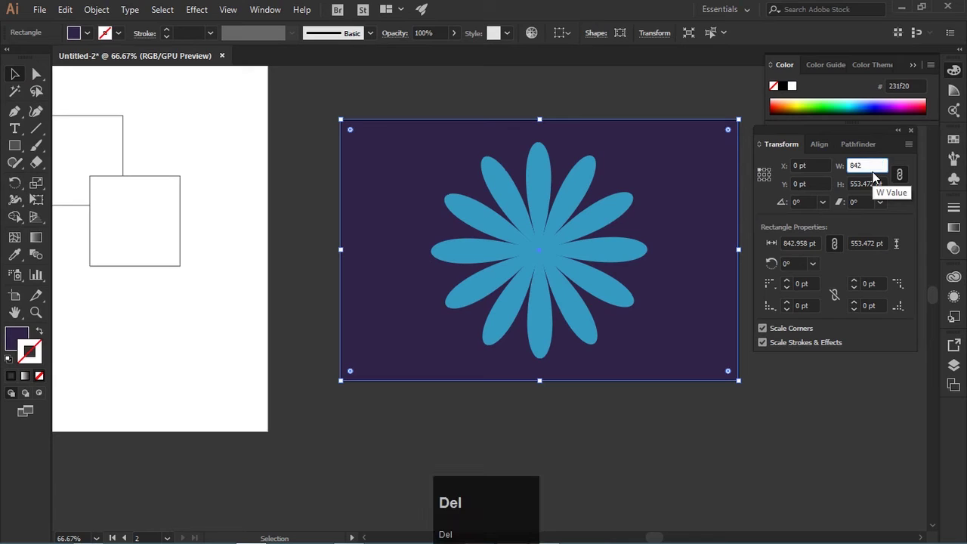
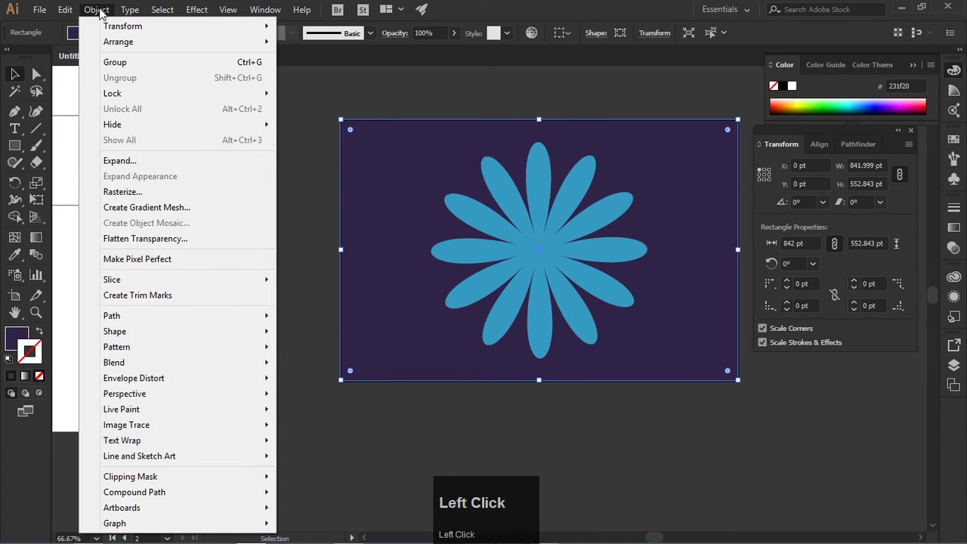
Apply Object > Make Pixel Perfect so the rectangle snaps to 842 × 553 pt
{"action": "left_click", "coordinate": [105, 203]}
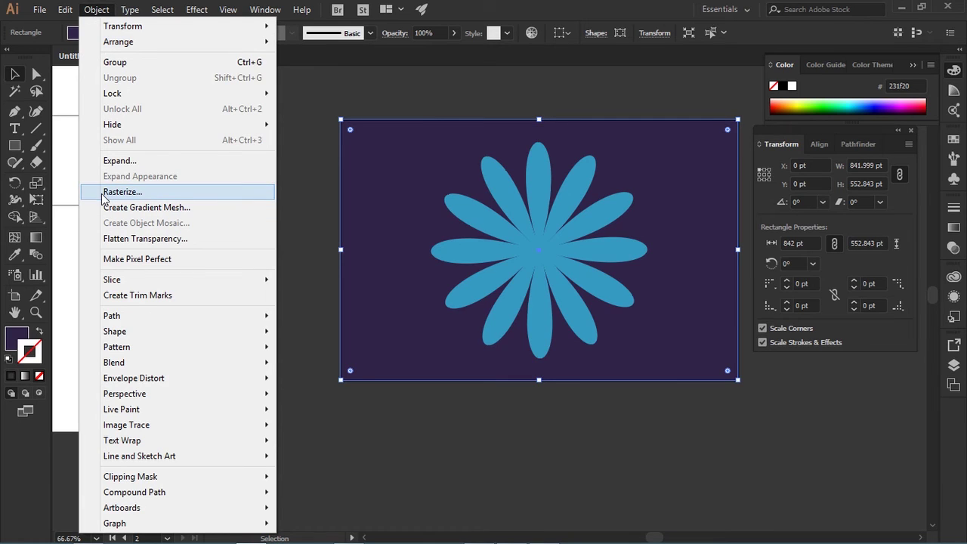
{"action": "left_click", "coordinate": [122, 267]}
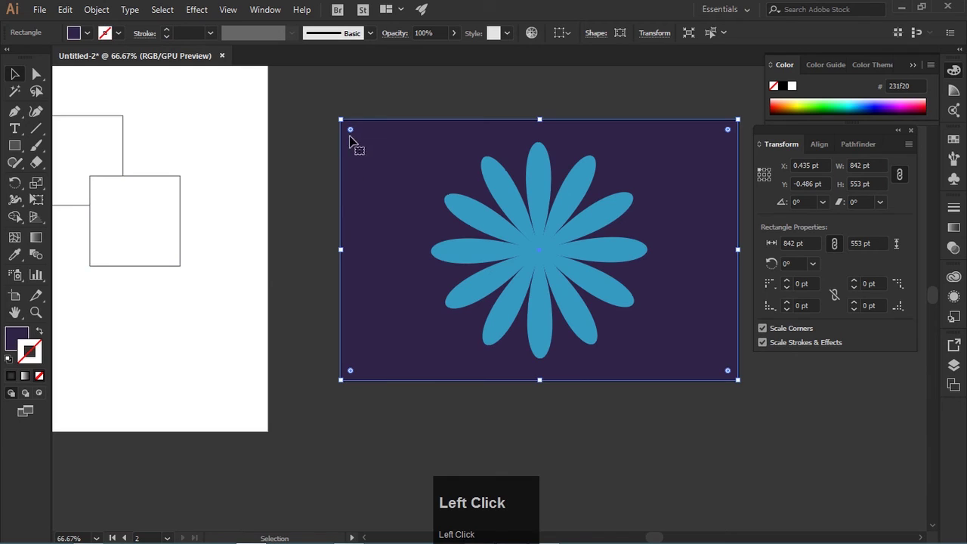
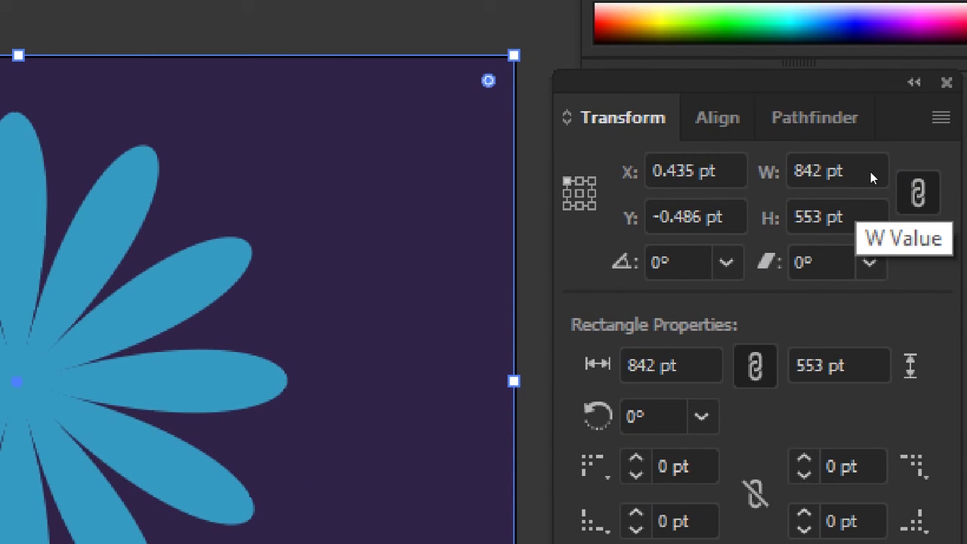
{"action": "scroll", "scroll_direction": "down", "scroll_amount": 3}
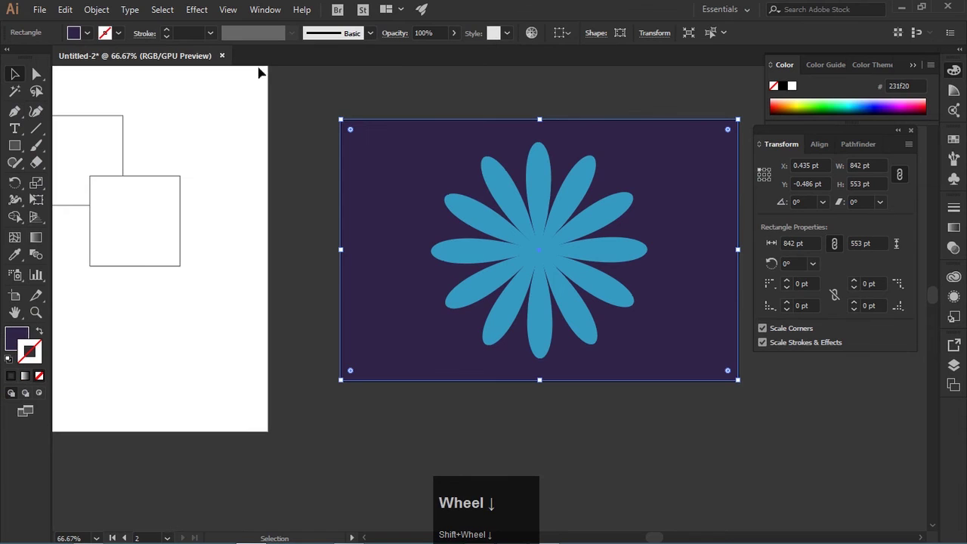
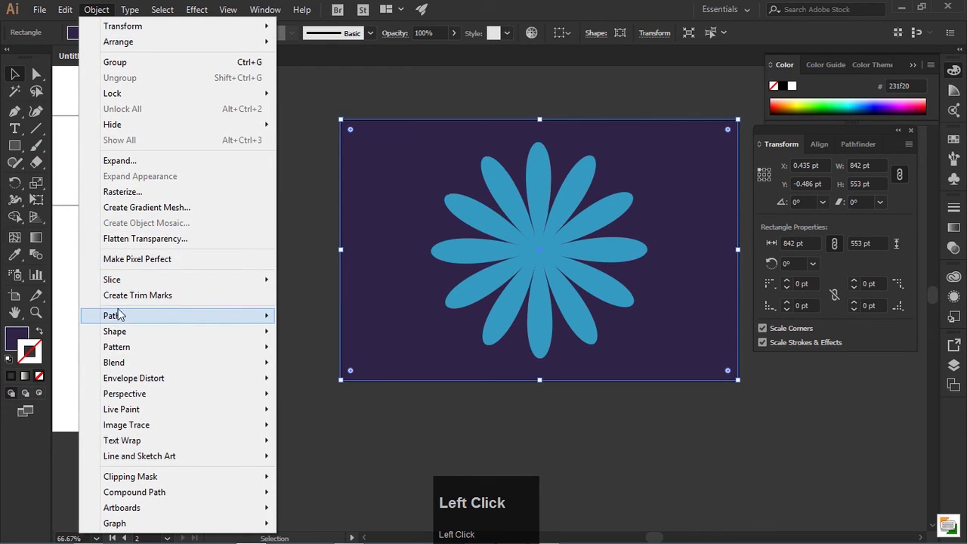
{"action": "left_click", "coordinate": [307, 147]}
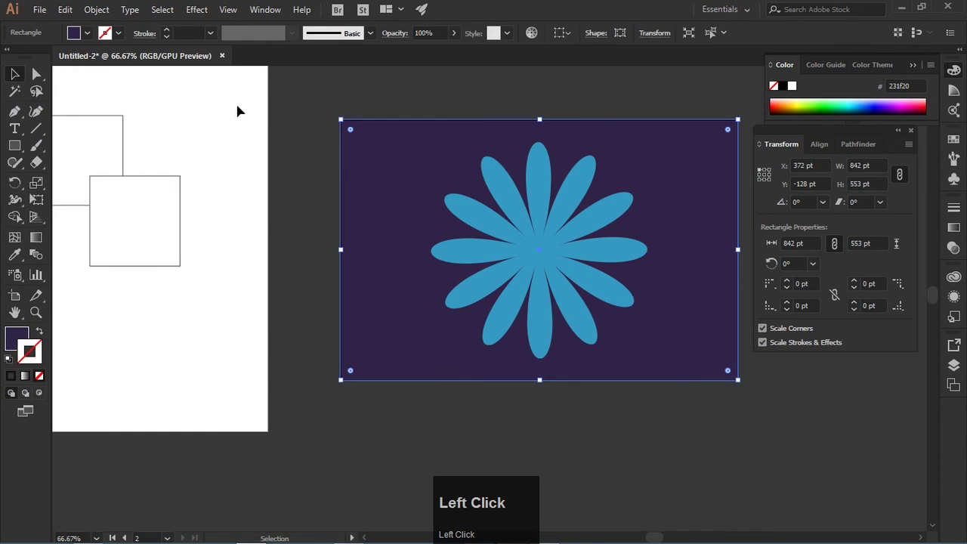
{"action": "key", "text": "ctrl+shift+alt+s"}
{"action": "left_click_drag", "start_coordinate": [111, 78], "coordinate": [689, 120]}
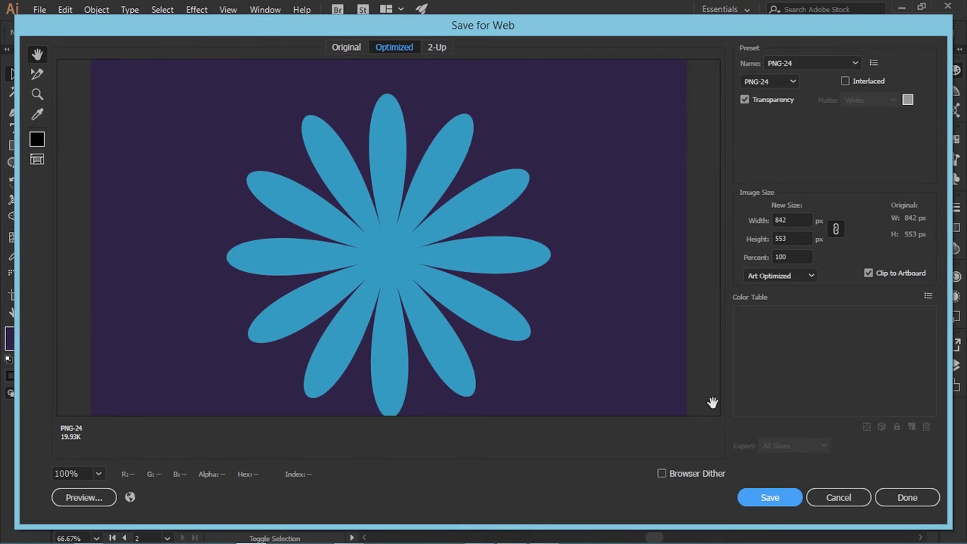
{"action": "left_click_drag", "start_coordinate": [499, 326], "coordinate": [853, 507]}
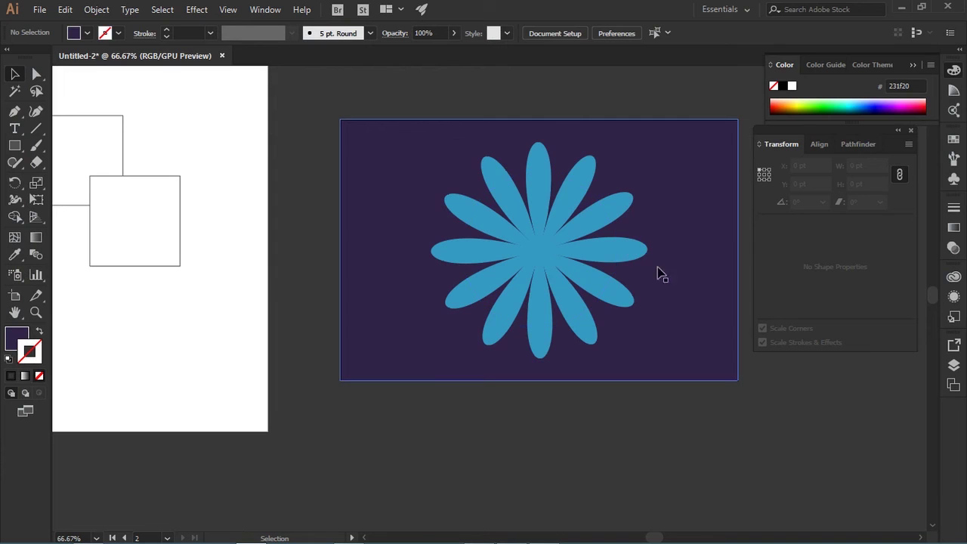
Select the flower's 842 × 553 pt Artboard 3 with the Artboard tool for editing
{"action": "key", "text": "space"}
{"action": "left_click", "coordinate": [631, 294]}
{"action": "key", "text": "space"}
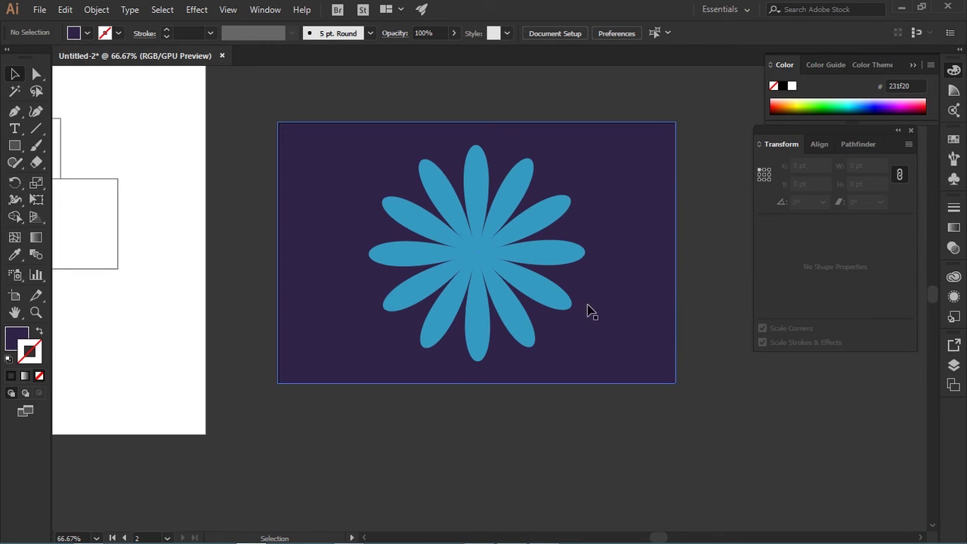
{"action": "key", "text": "space"}
{"action": "left_click", "coordinate": [495, 260]}
{"action": "key", "text": "space"}
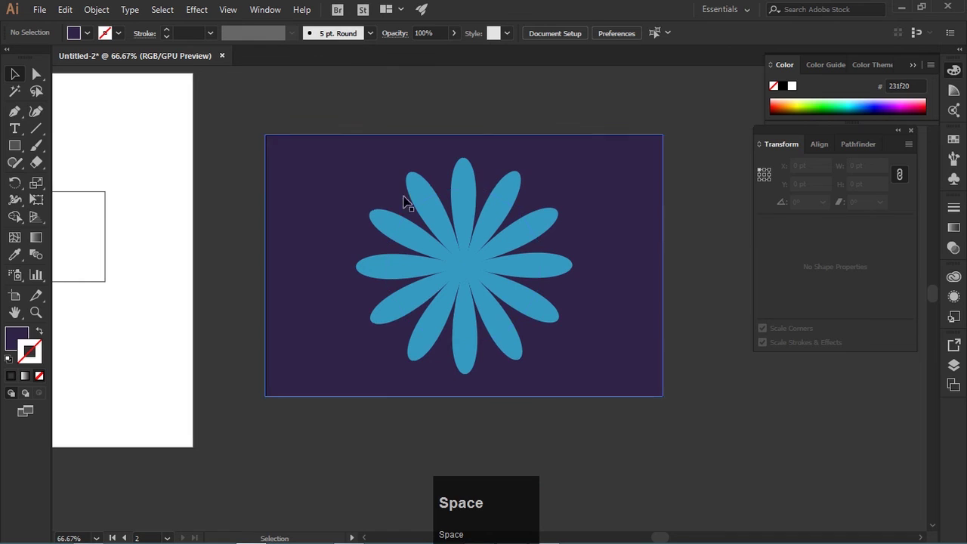
{"action": "double_click", "coordinate": [14, 300]}
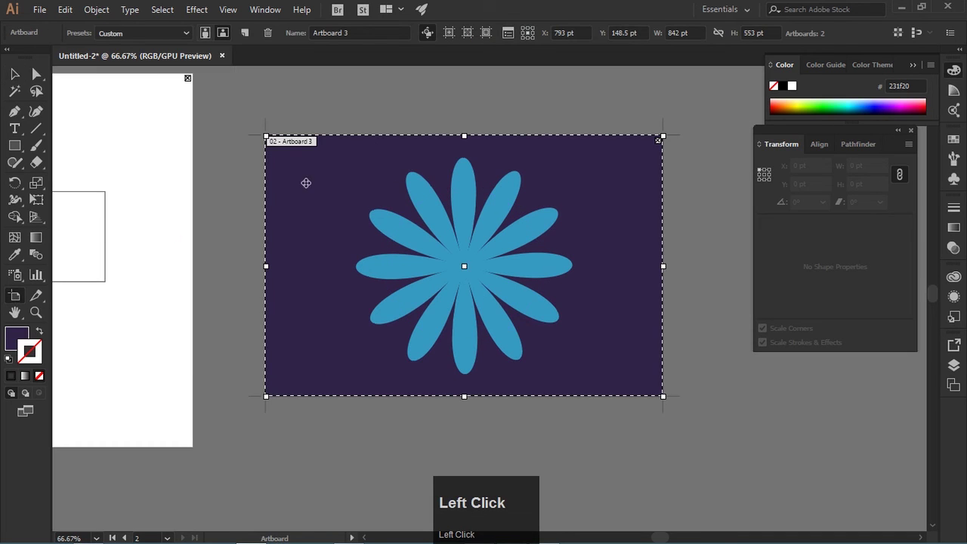